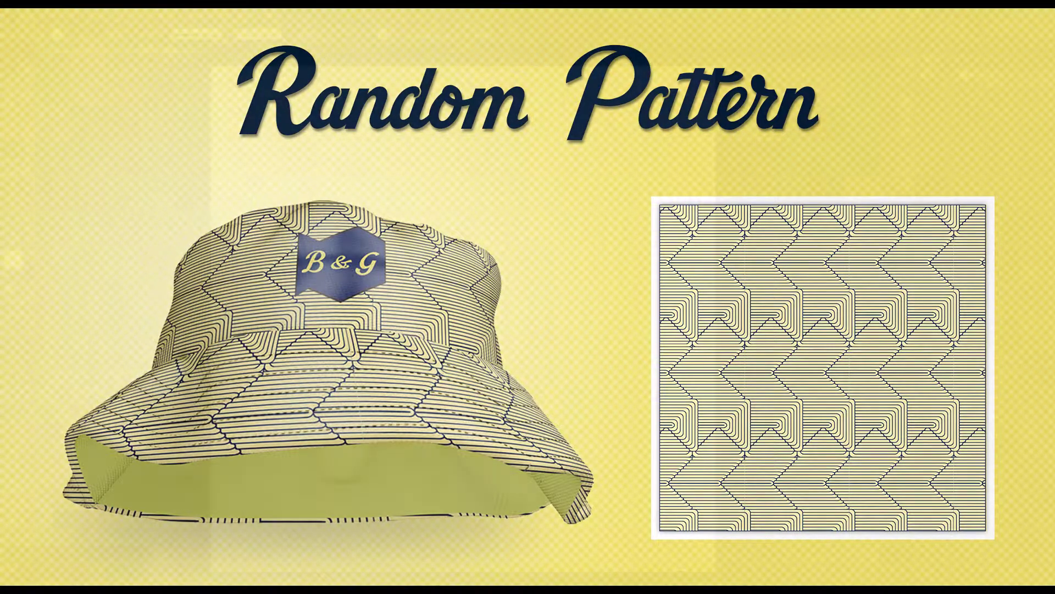
# Draw a 200 px square with the Rectangle tool using exact size entry.
pyautogui.press('0')
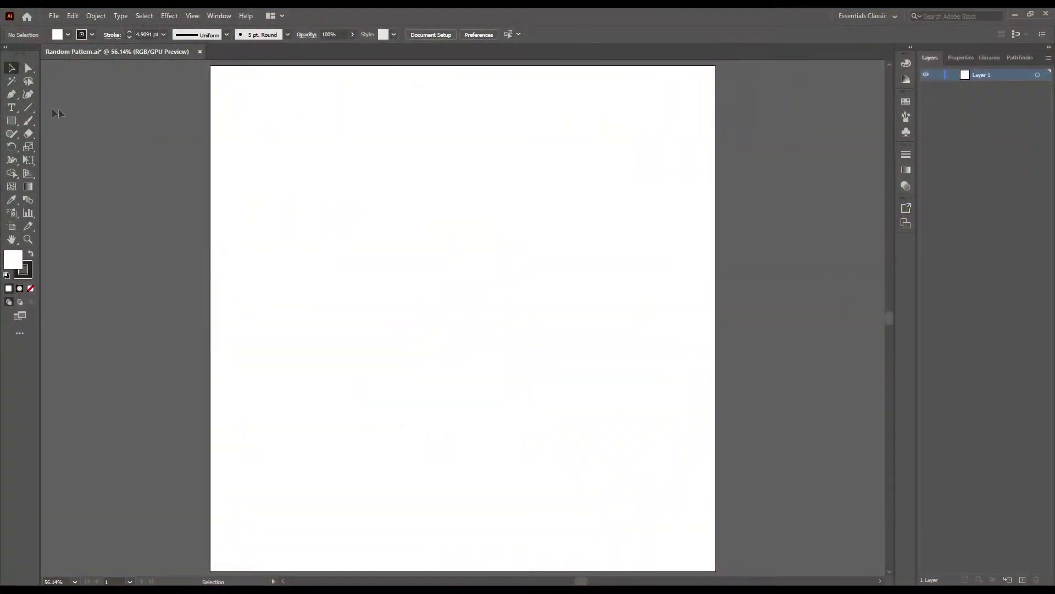
pyautogui.click(9, 122)
pyautogui.click(427, 251)
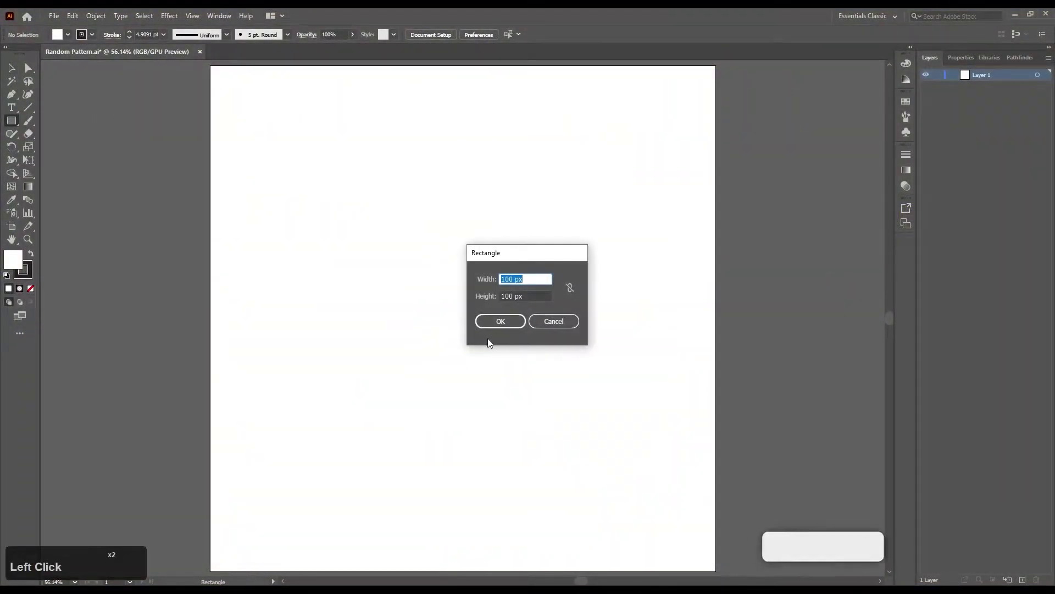
pyautogui.press('2')
pyautogui.press('2')
# Blend the large square into its small scaled copy with Specified Steps for nested outlines.
pyautogui.click(510, 329)
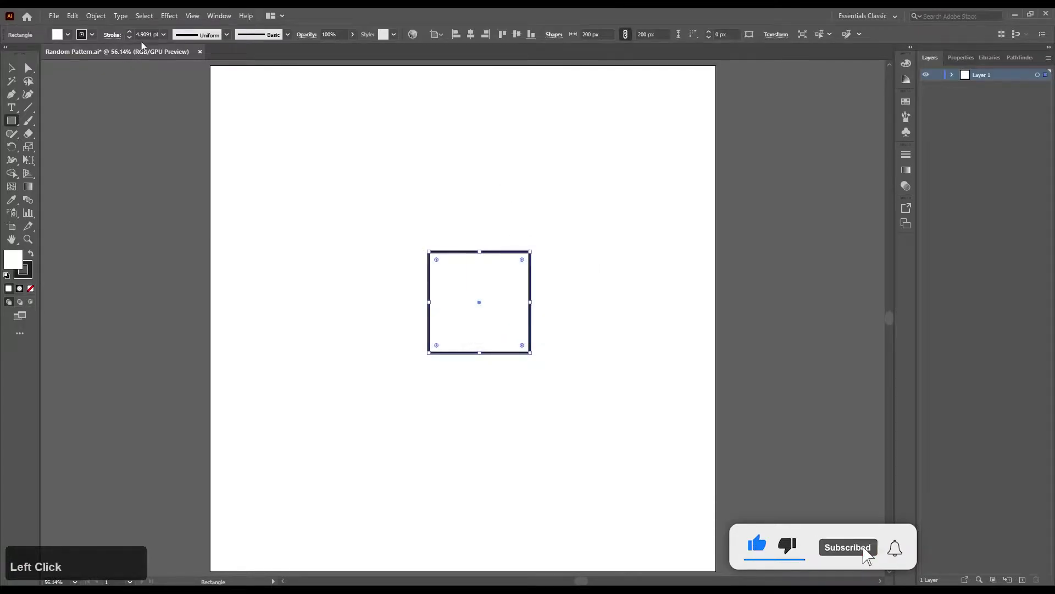
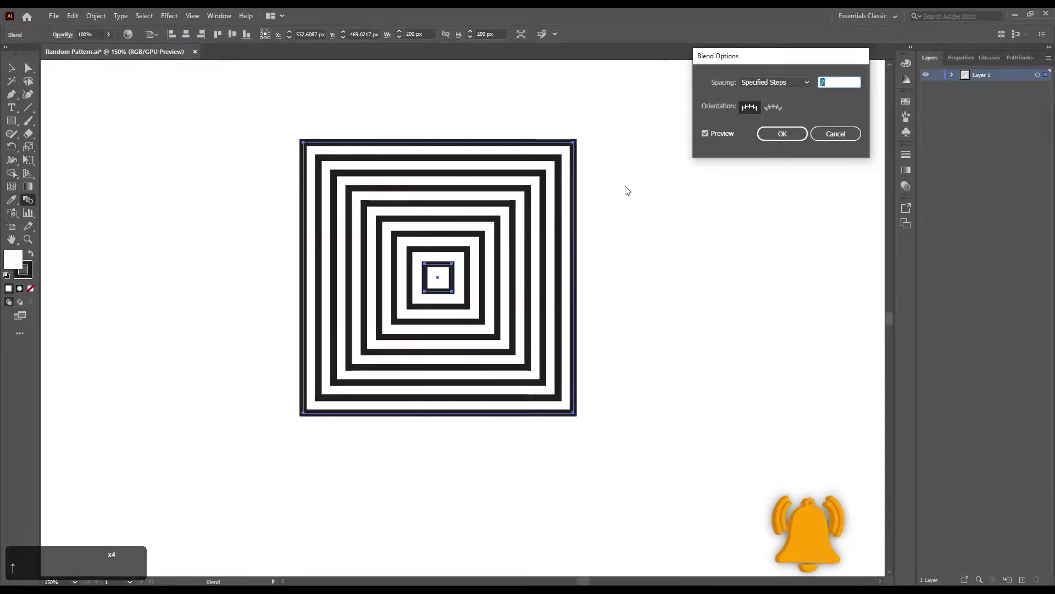
pyautogui.press('Up')
# Stretch the inner square's anchor points into a tall rectangle and reselect the whole blend.
pyautogui.click(787, 136)
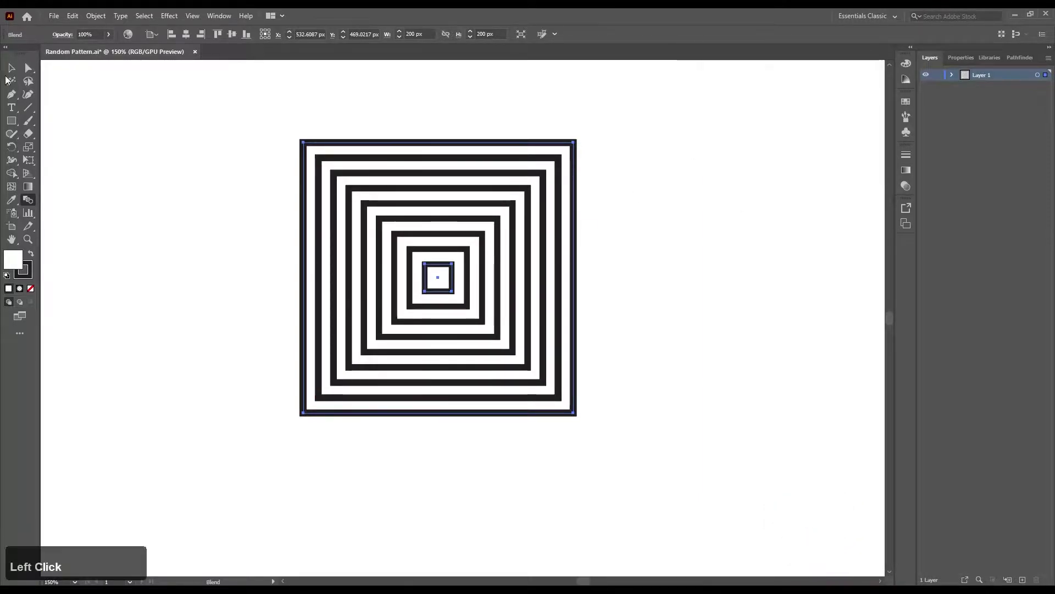
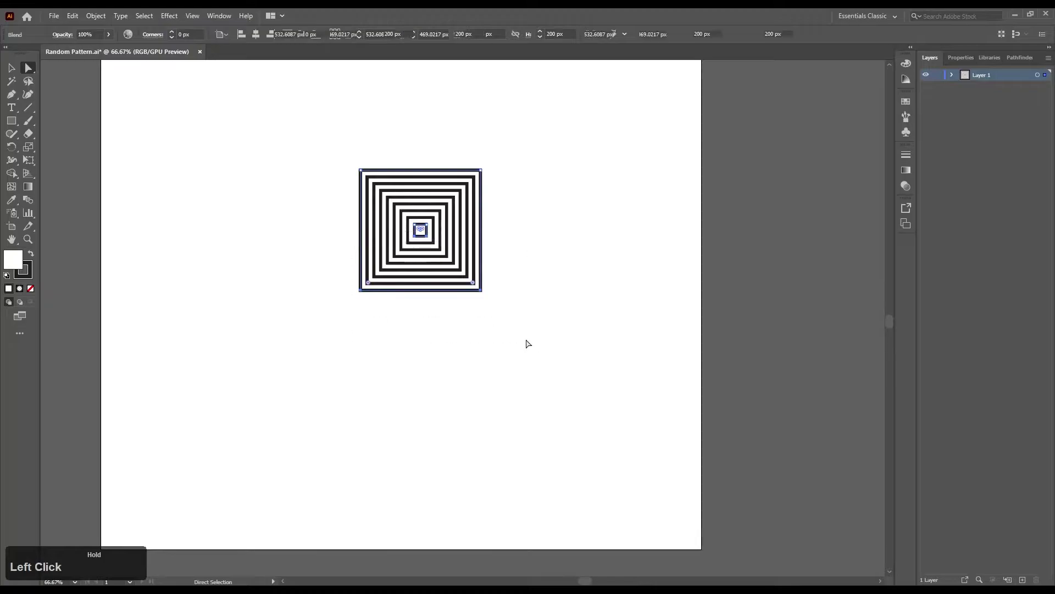
pyautogui.click(483, 292)
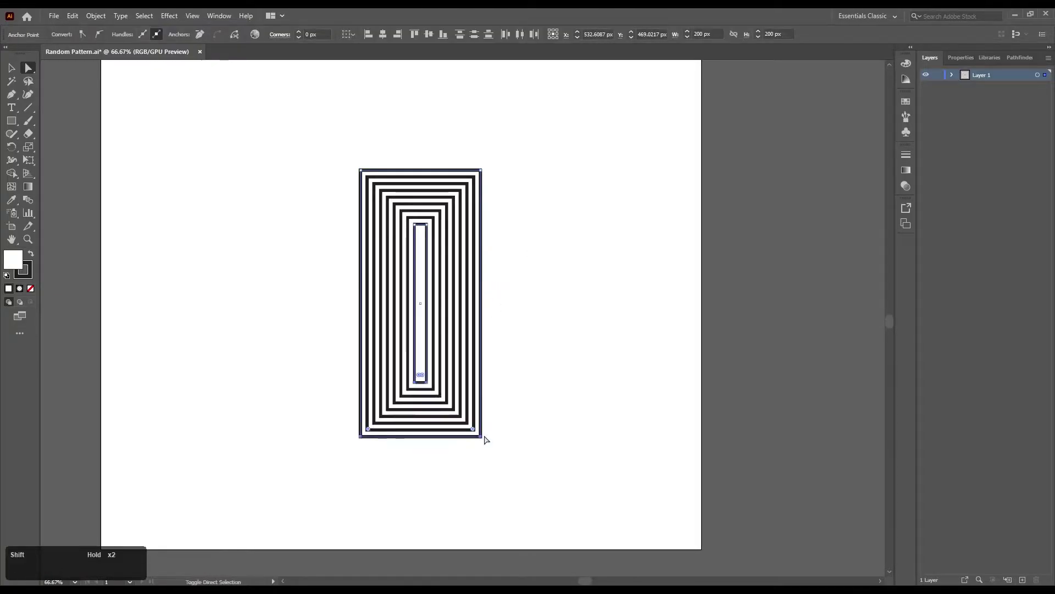
pyautogui.click(12, 72)
pyautogui.click(262, 175)
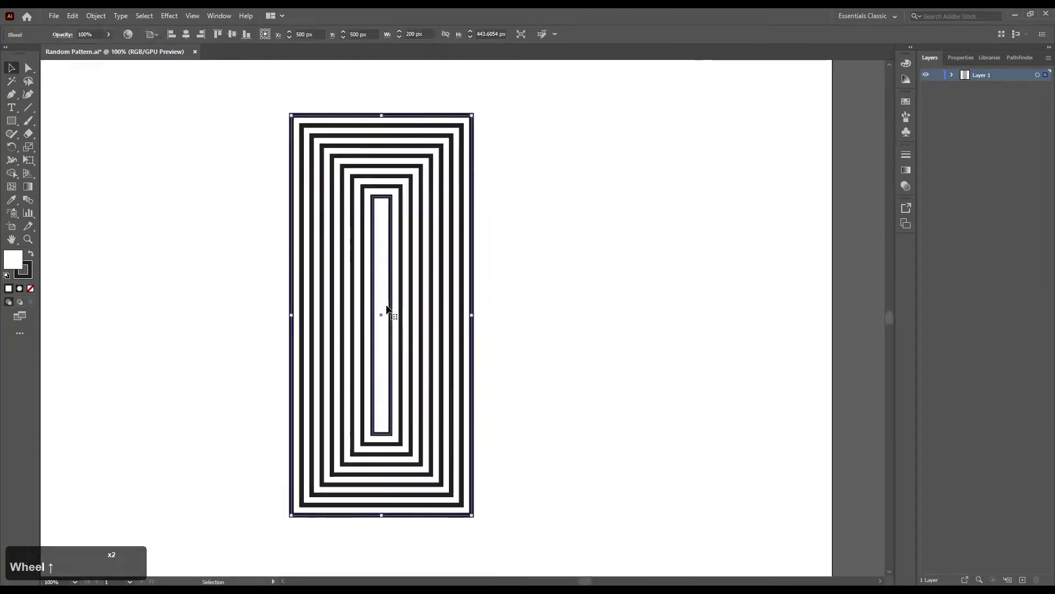
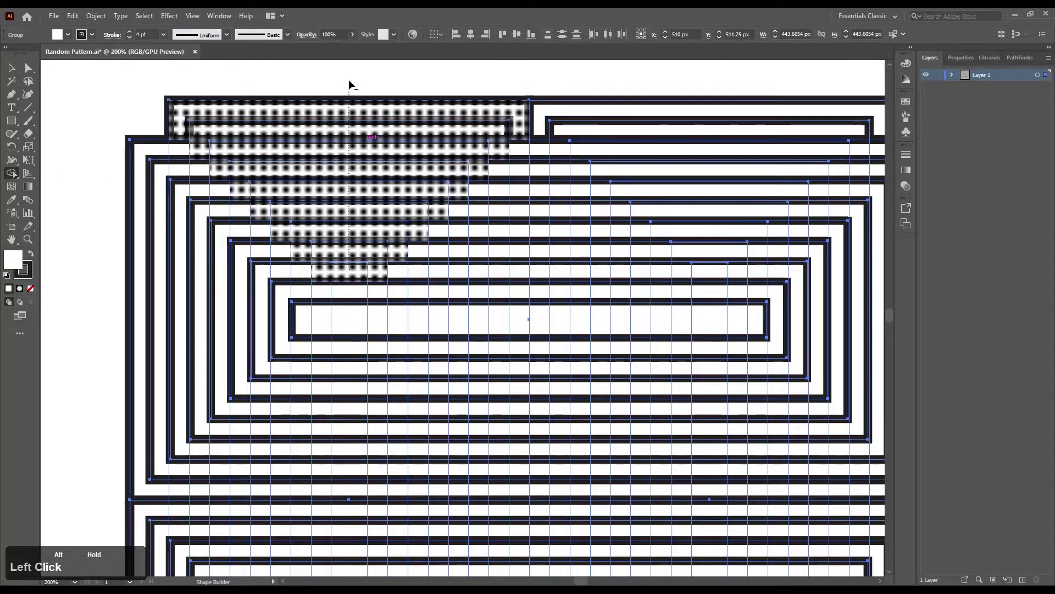
# Carve away stepped segments with the Shape Builder tool to form chevron notches.
pyautogui.scroll(-3)
pyautogui.click(354, 237)
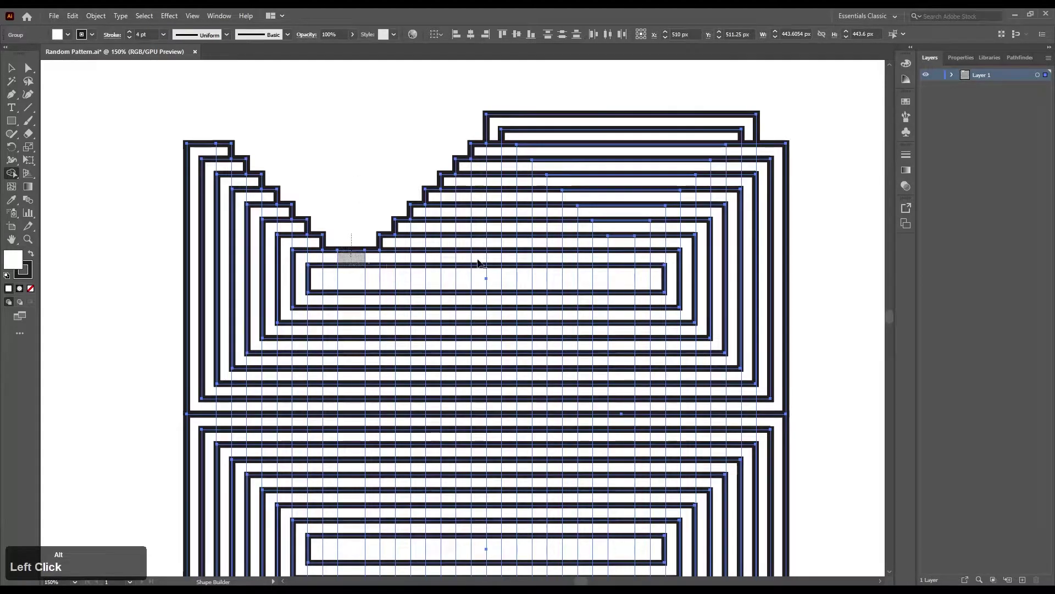
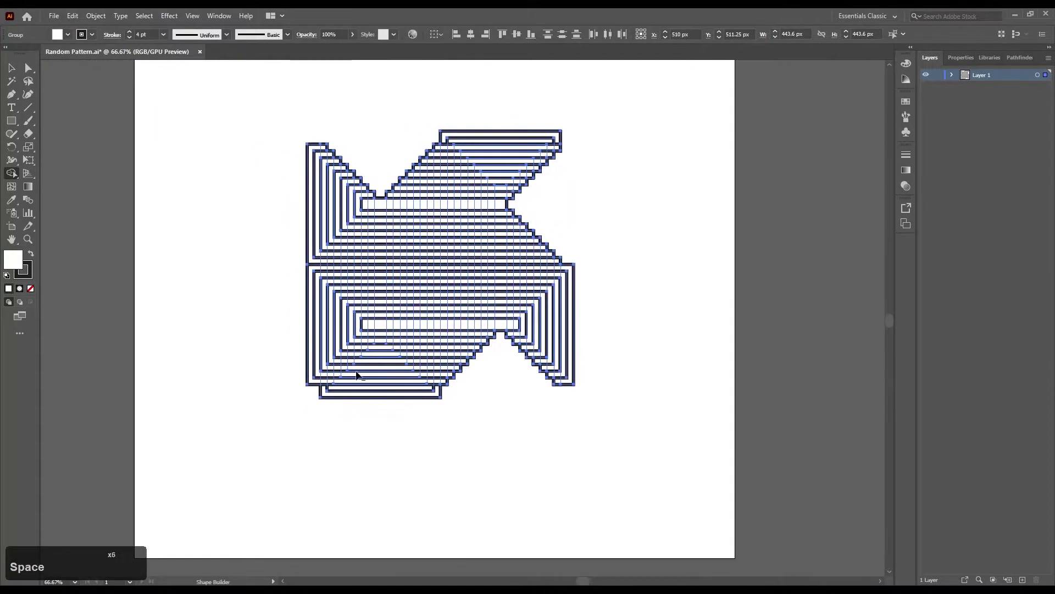
pyautogui.scroll(3)
pyautogui.click(435, 311)
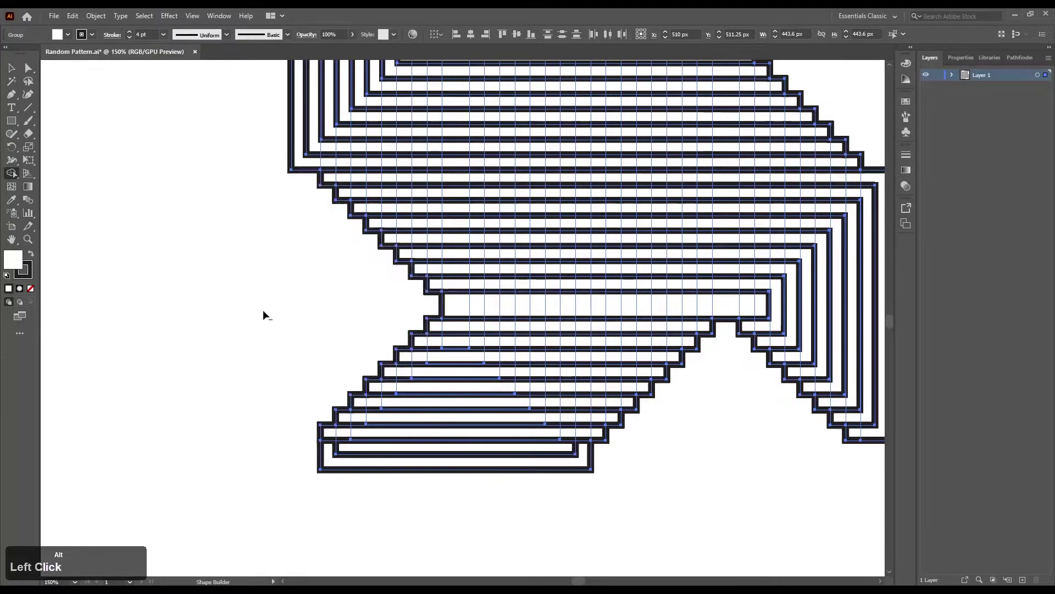
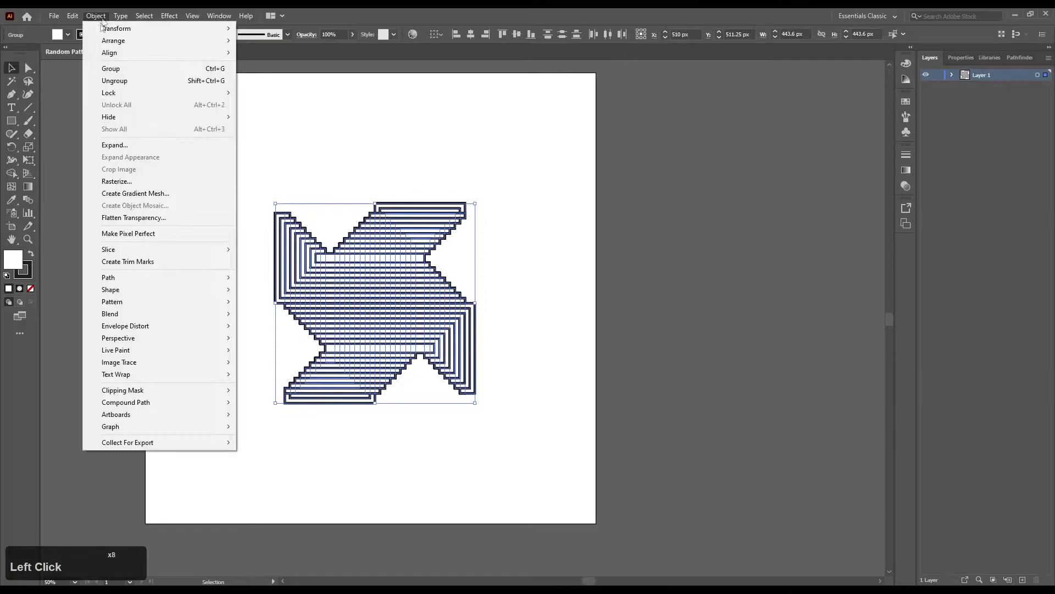
# Make the chevron artwork into a new pattern, entering pattern editing mode.
pyautogui.click(295, 312)
pyautogui.scroll(3)
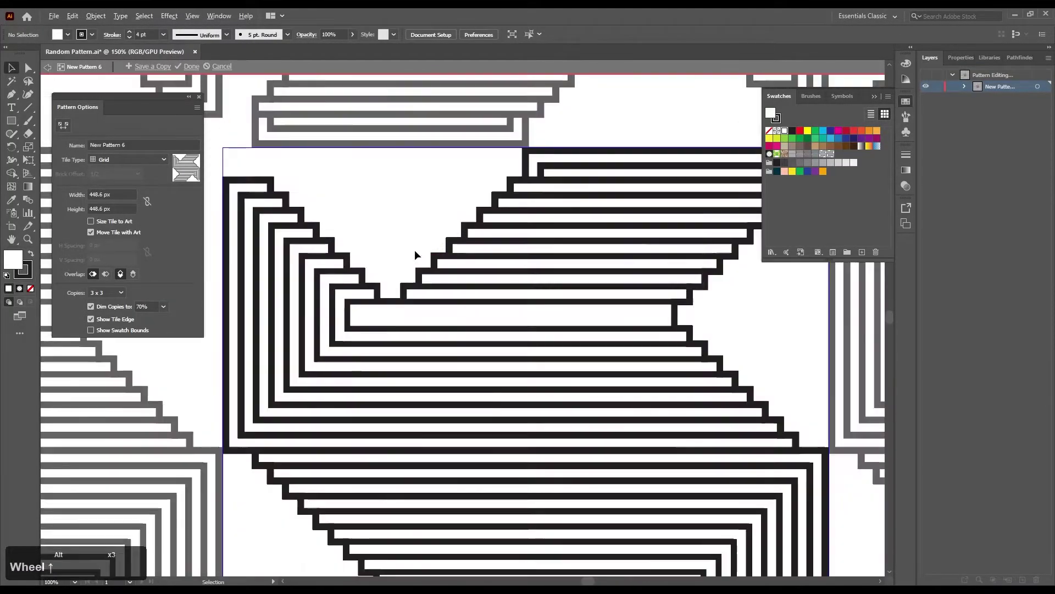
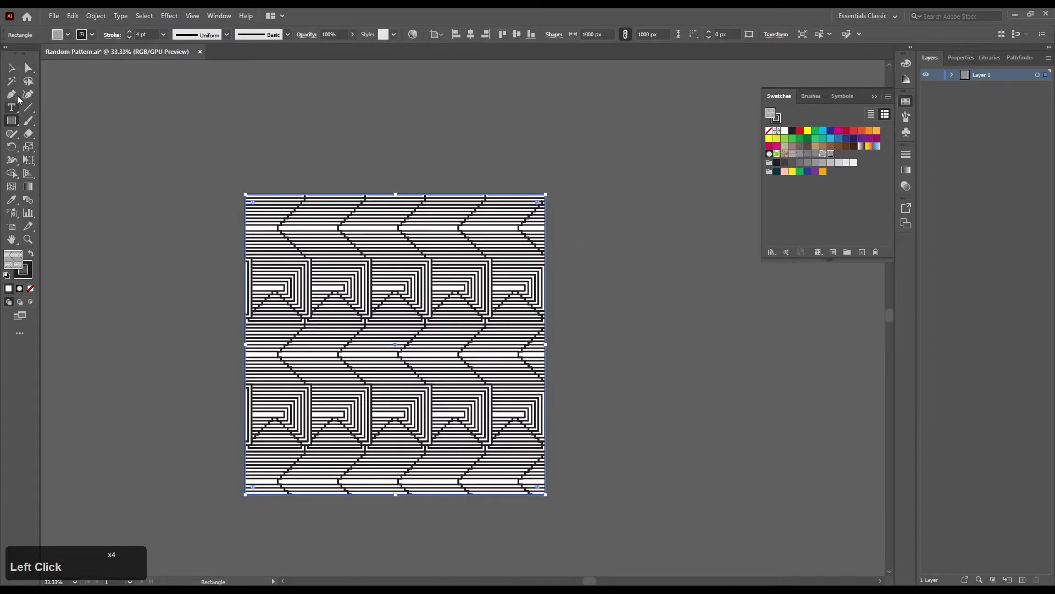
# Reselect whole objects and zoom in on the 1000 px square filled with the chevron pattern.
pyautogui.click(14, 69)
pyautogui.scroll(3)
pyautogui.scroll(3)
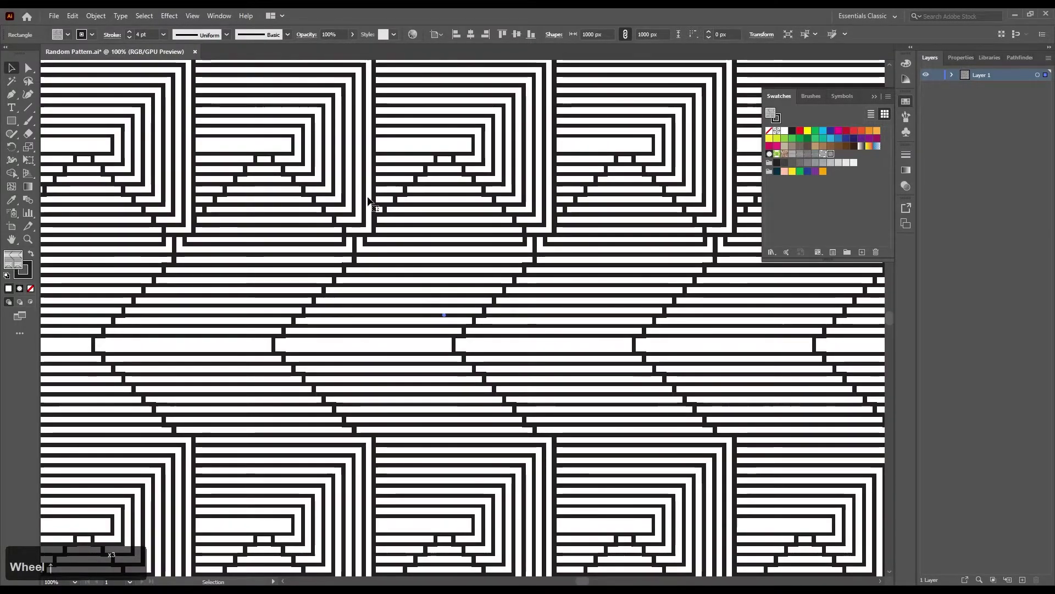
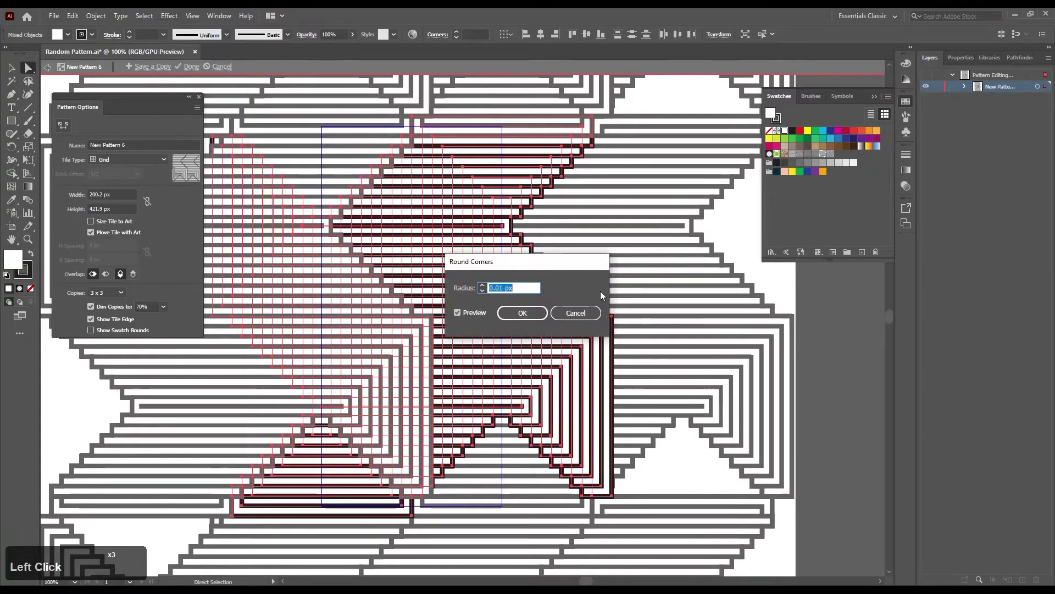
# Apply Round Corners with a radius of about 14 px to the stepped chevron lines.
pyautogui.click(478, 318)
pyautogui.click(485, 289)
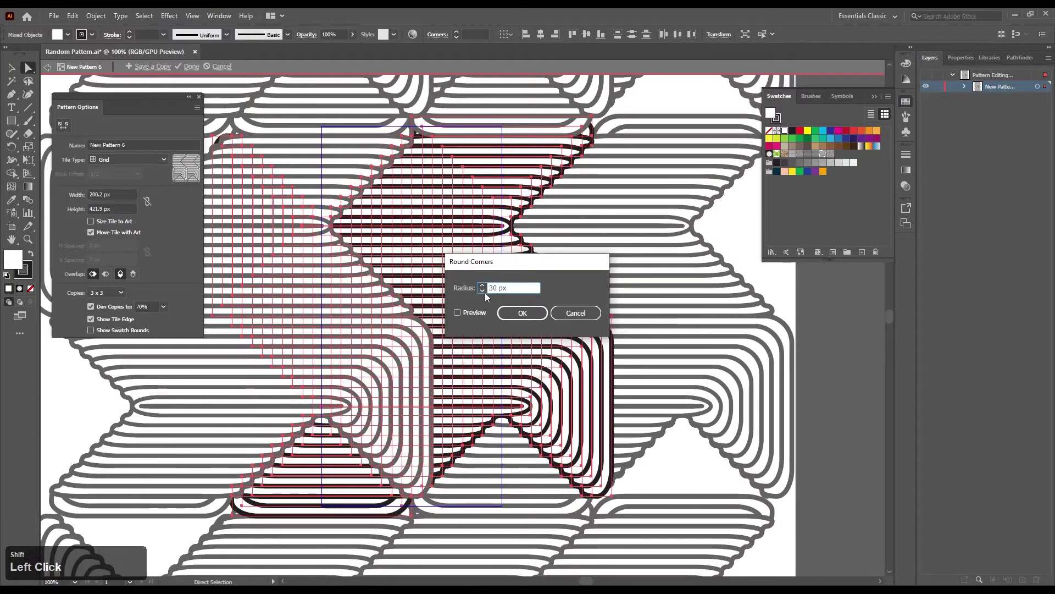
pyautogui.doubleClick(486, 293)
pyautogui.click(485, 293)
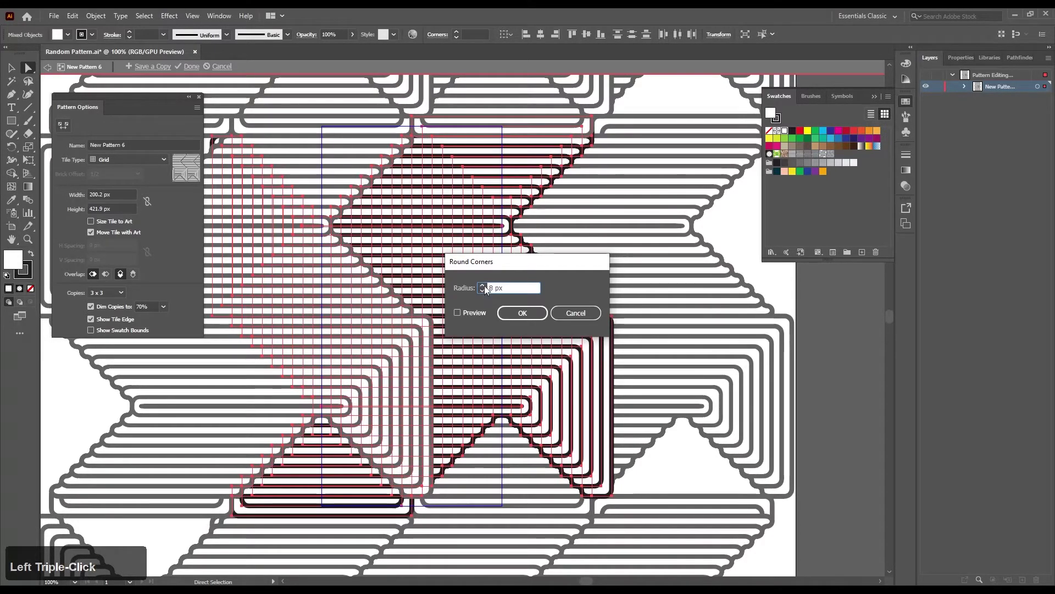
pyautogui.click(487, 288)
pyautogui.click(487, 289)
pyautogui.click(487, 289)
pyautogui.doubleClick(487, 288)
pyautogui.click(487, 288)
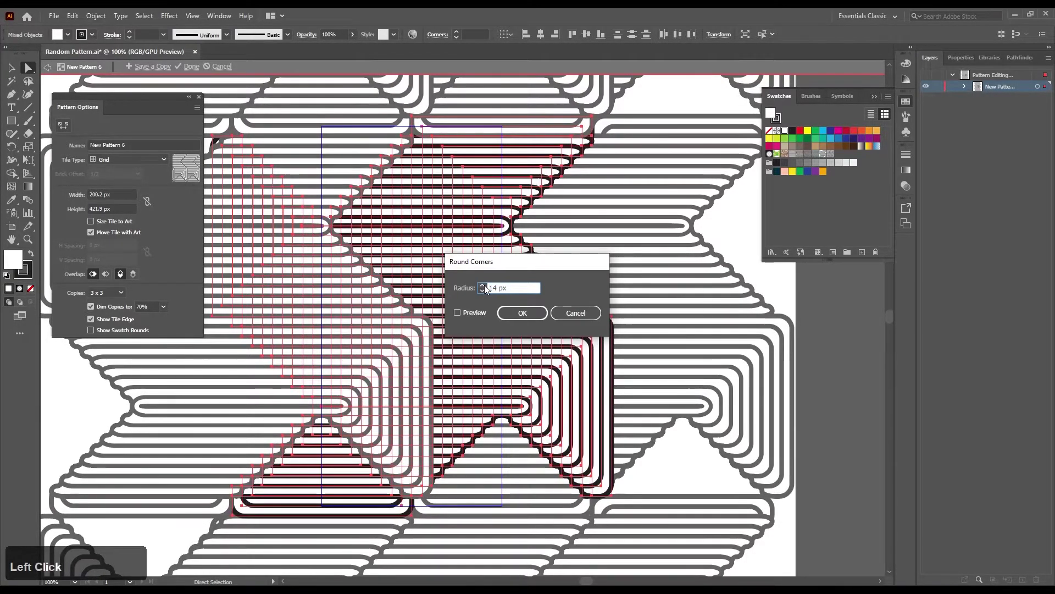
pyautogui.click(530, 316)
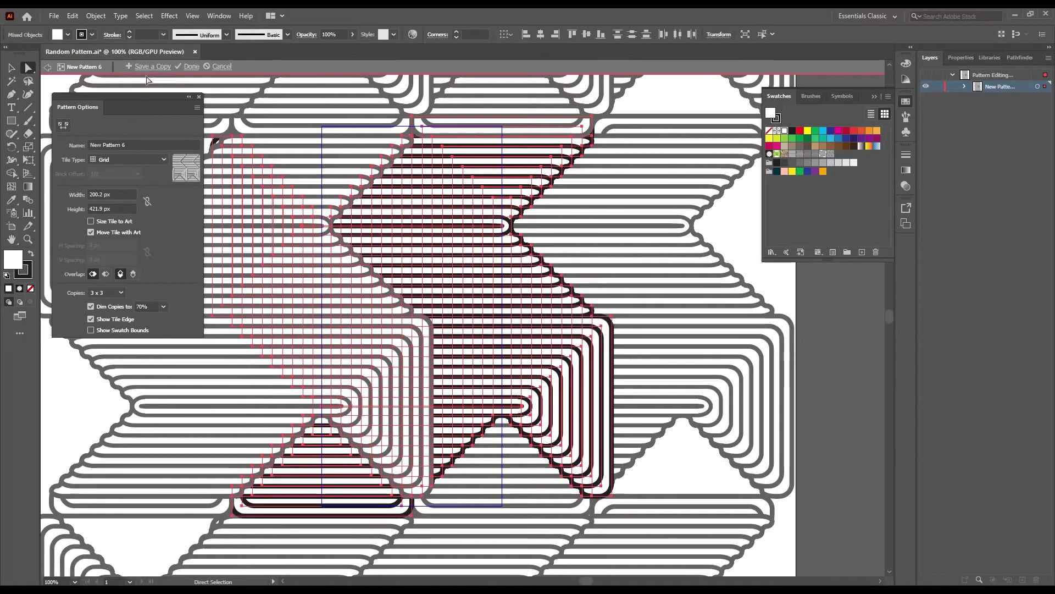
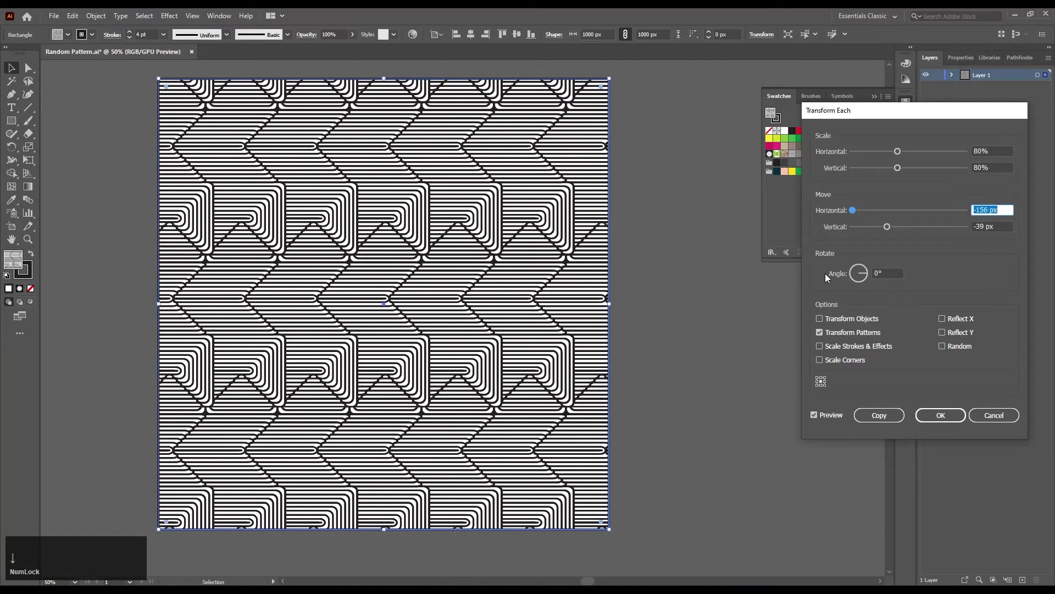
# Confirm the Transform Each offsets and apply the Brights colour group in Recolor Artwork.
pyautogui.press('Down')
pyautogui.press('Up')
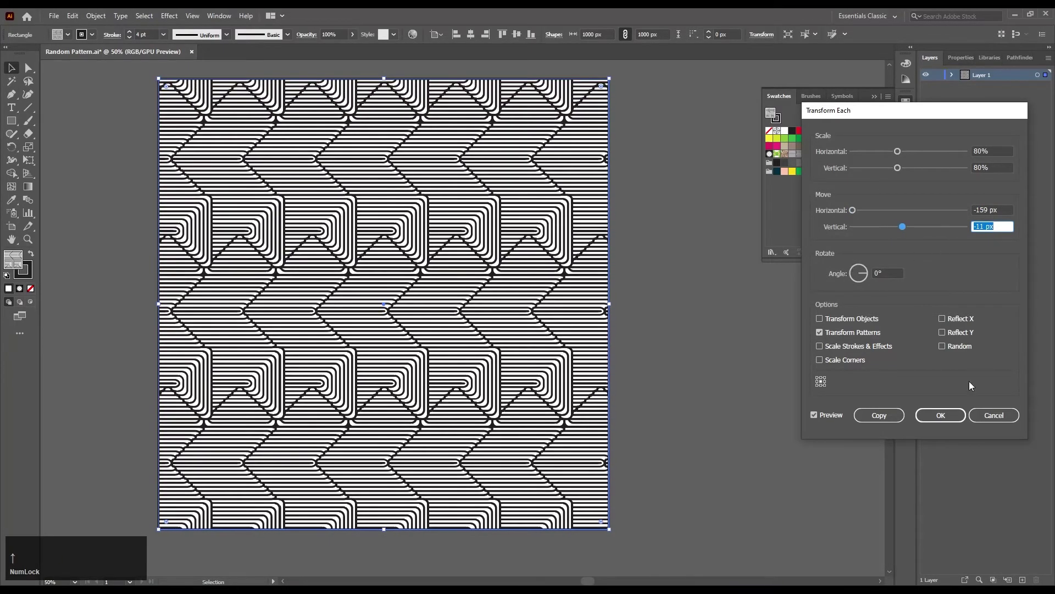
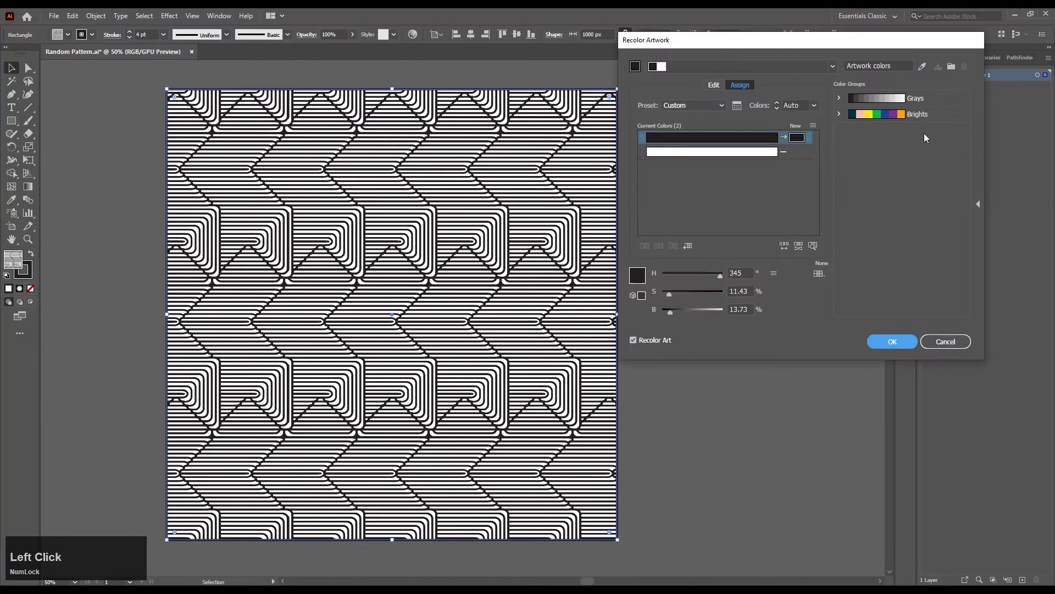
pyautogui.click(857, 115)
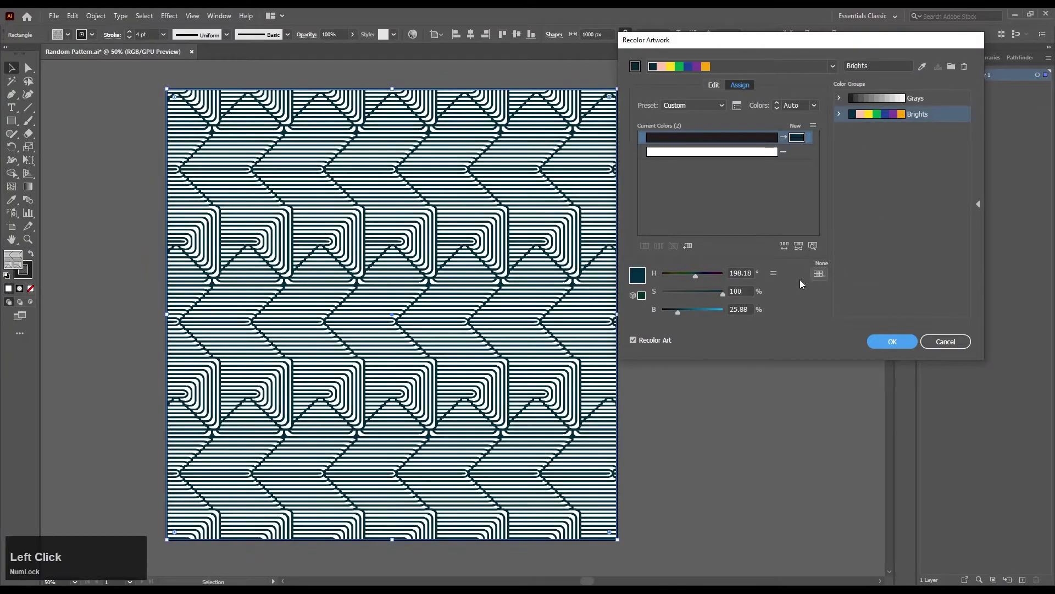
# Review the recoloured teal-on-peach pattern back in pattern editing mode.
pyautogui.scroll(3)
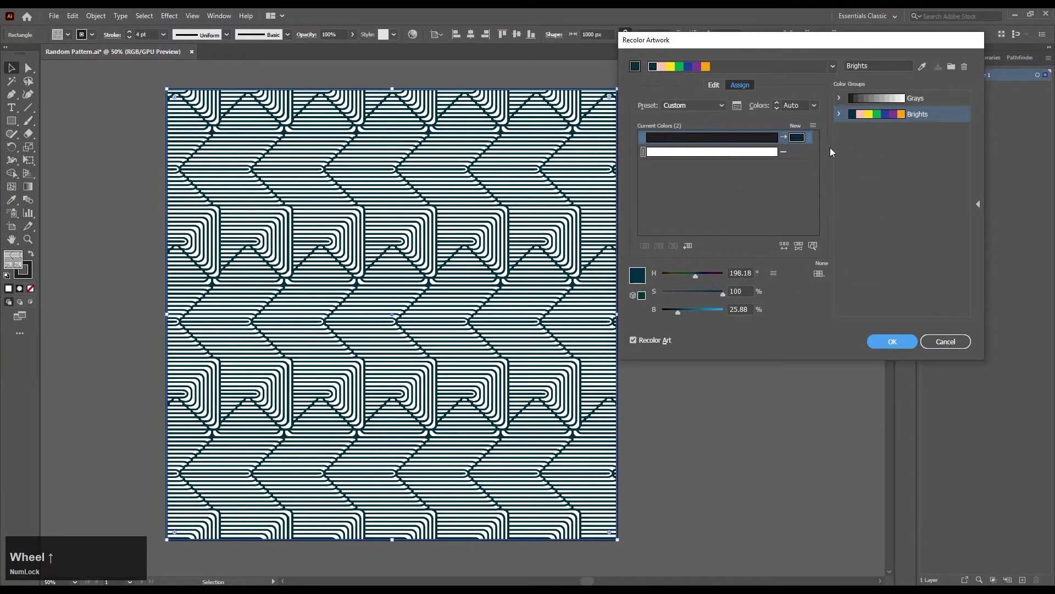
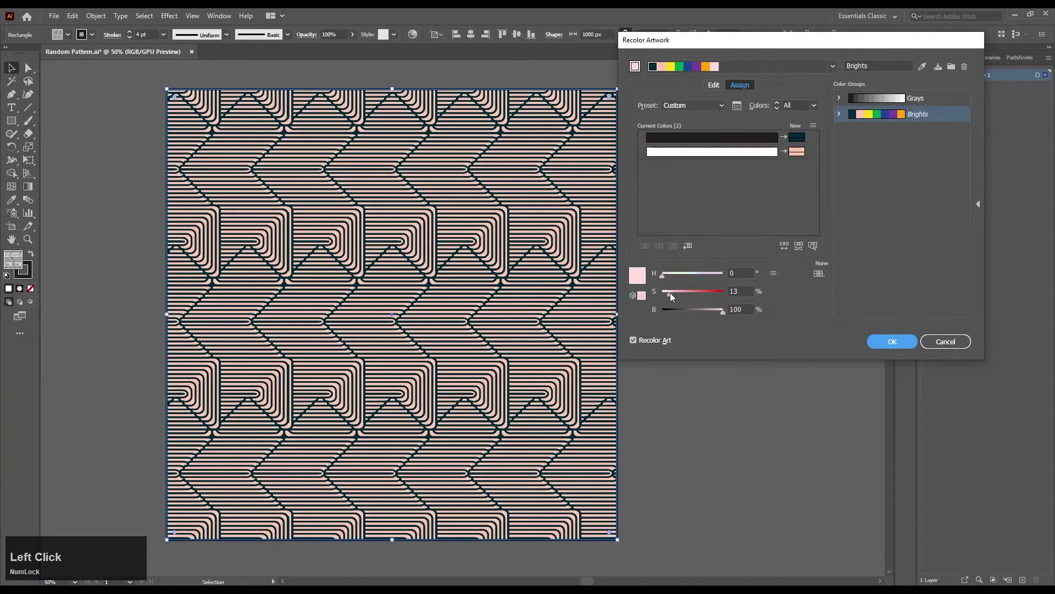
pyautogui.scroll(3)
pyautogui.scroll(-3)
# Reduce the stroke weight of the teal lines to 2 pt and finish pattern editing.
pyautogui.click(861, 145)
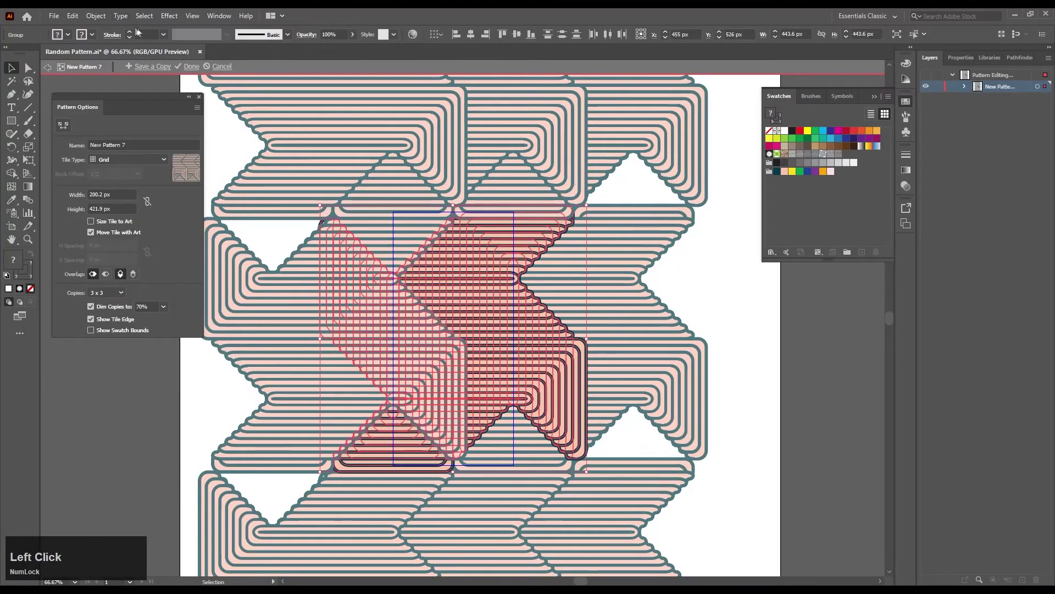
pyautogui.click(861, 144)
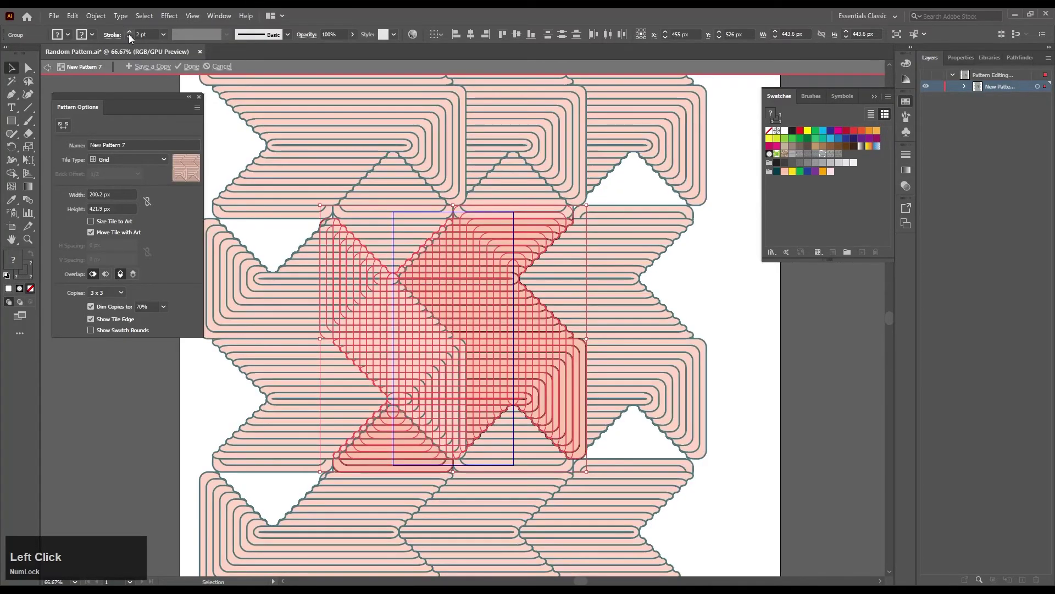
pyautogui.click(860, 144)
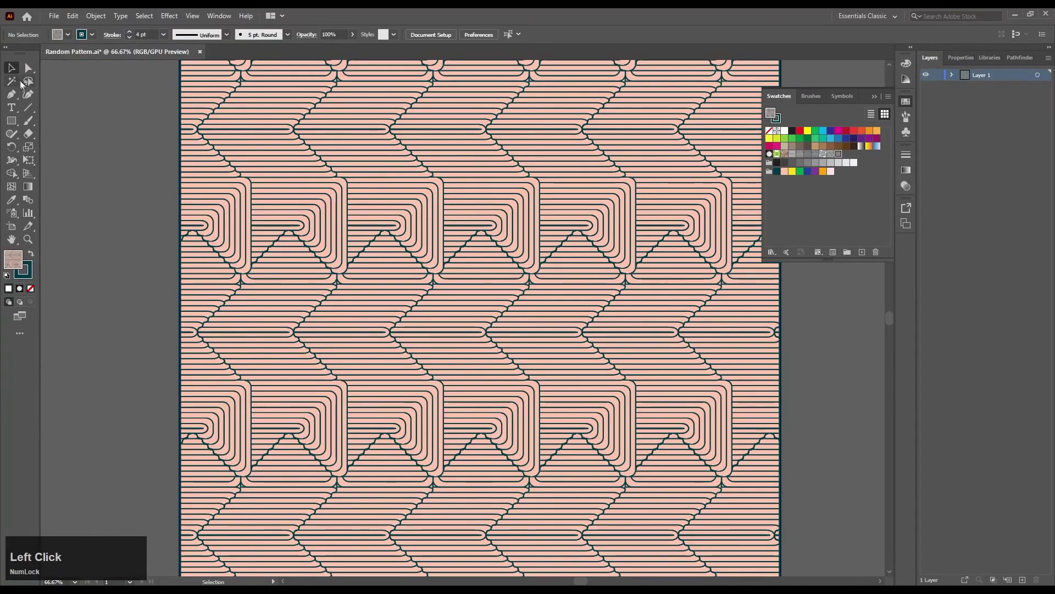
# Hide the interface and view the finished peach-and-teal pattern artboard full screen, zoomed in.
pyautogui.scroll(3)
pyautogui.scroll(-3)
pyautogui.click(861, 145)
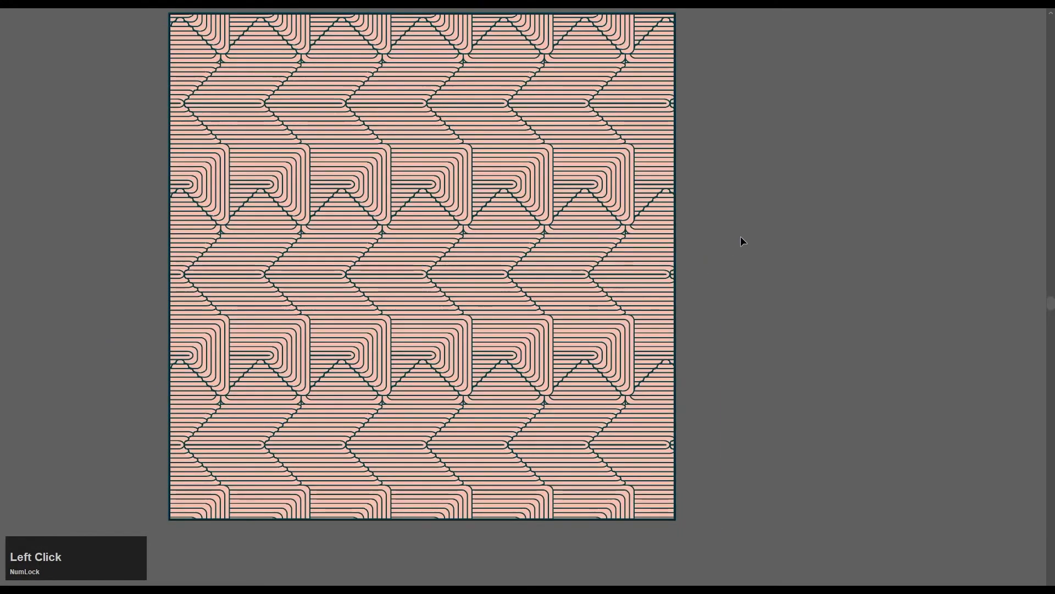
pyautogui.press('ctrl+0')
pyautogui.click(895, 261)
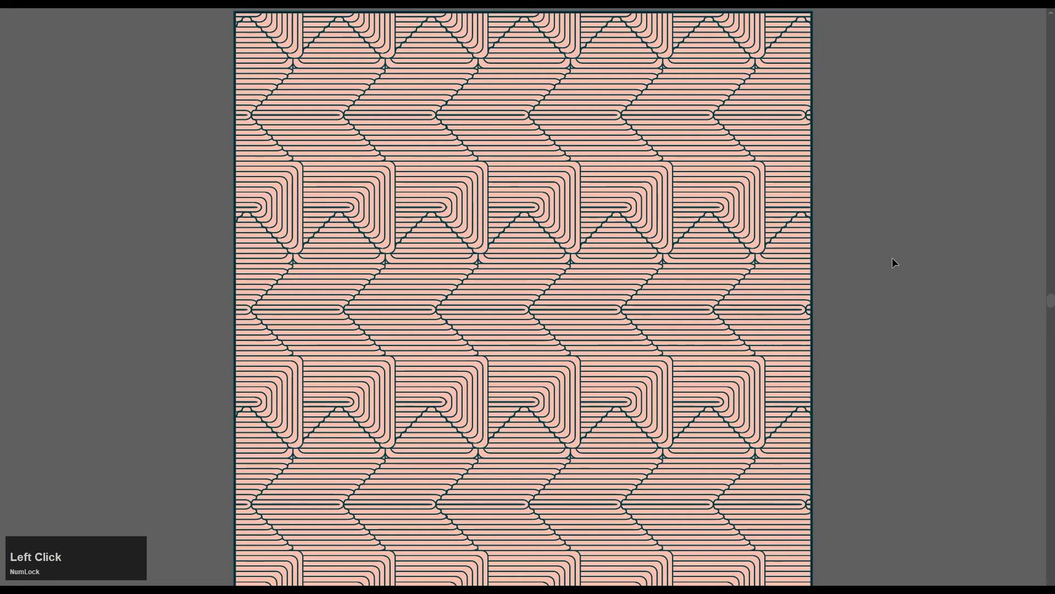